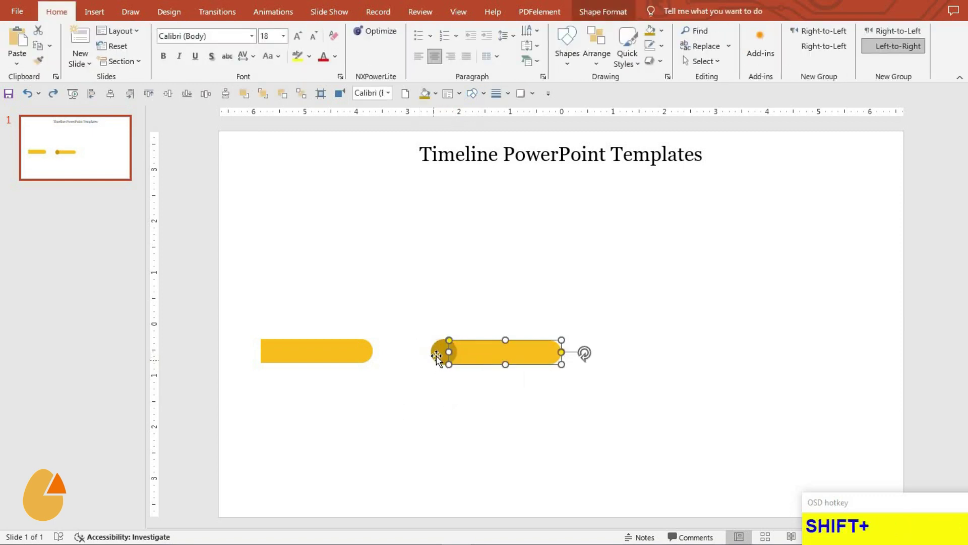
# Select the second bar with the small circle and bring up Shape Format for Merge Shapes
pyautogui.click(440, 357)
pyautogui.click(591, 12)
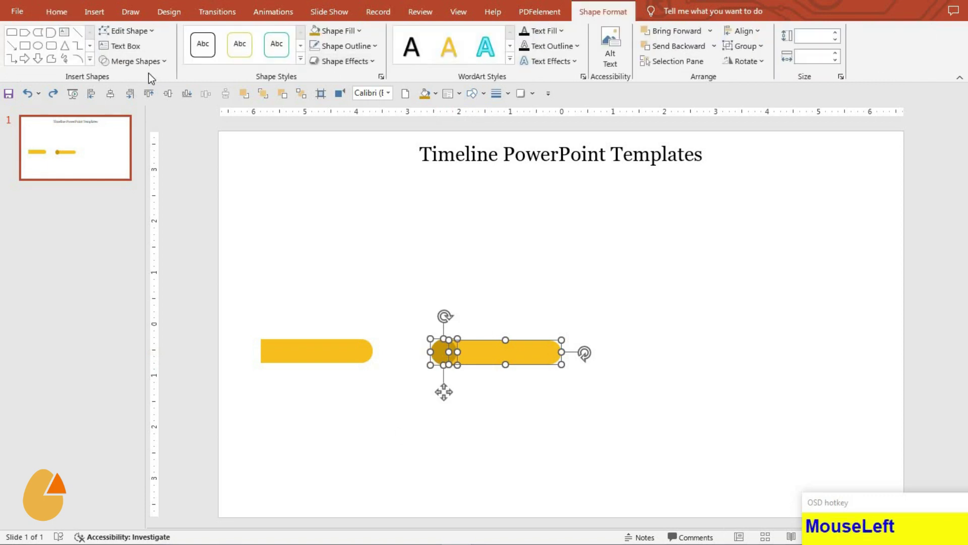
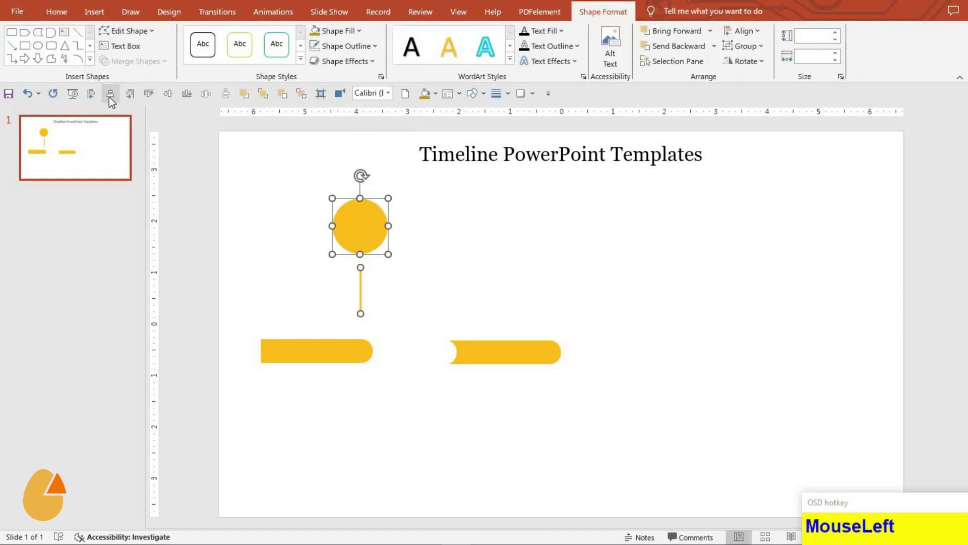
# Group the yellow circle with its connector line into one marker
pyautogui.press('ctrl+g')
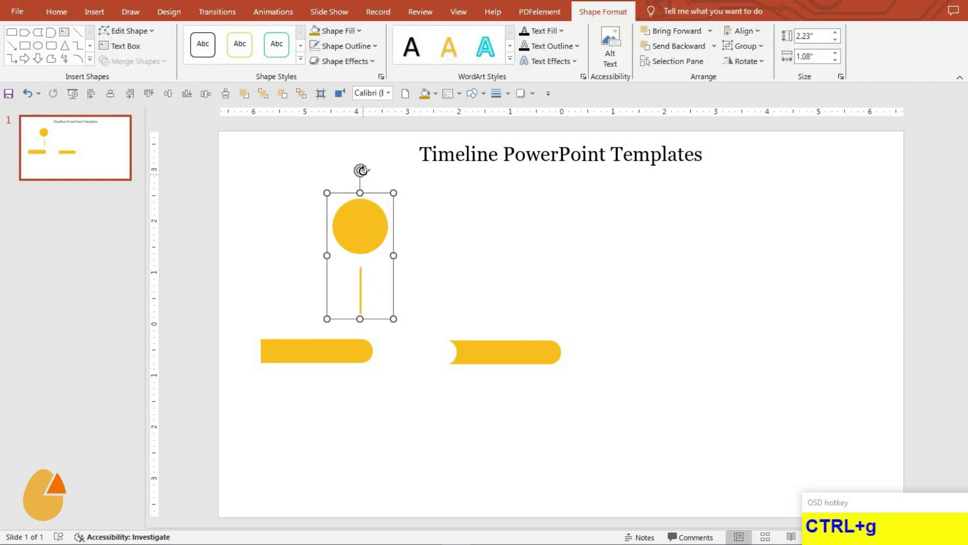
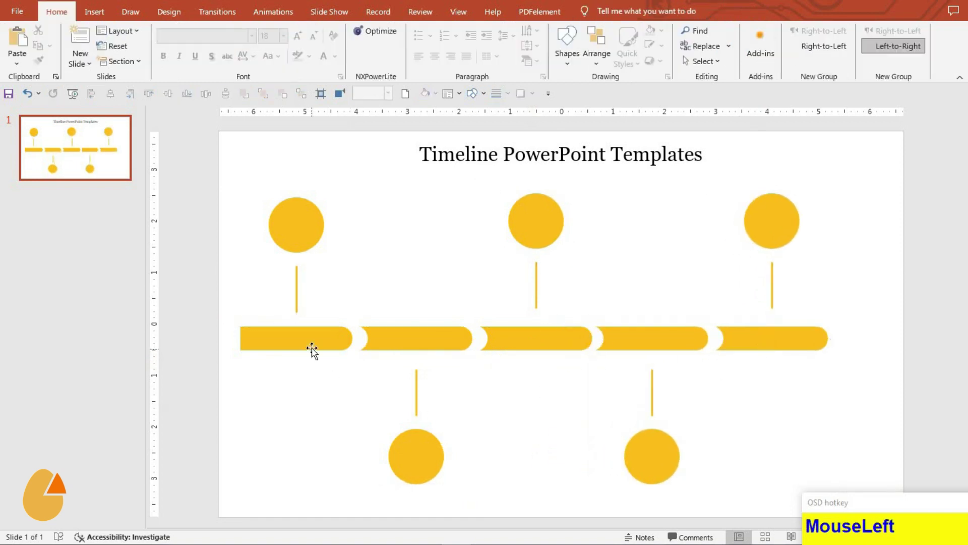
# Ungroup the bars from their markers one at a time
pyautogui.press('ctrl+shift+g')
pyautogui.click(693, 353)
pyautogui.press('ctrl+shift+g')
# Select all five segments and group them into one timeline
pyautogui.click(309, 394)
pyautogui.click(426, 353)
pyautogui.click(737, 340)
pyautogui.click(212, 104)
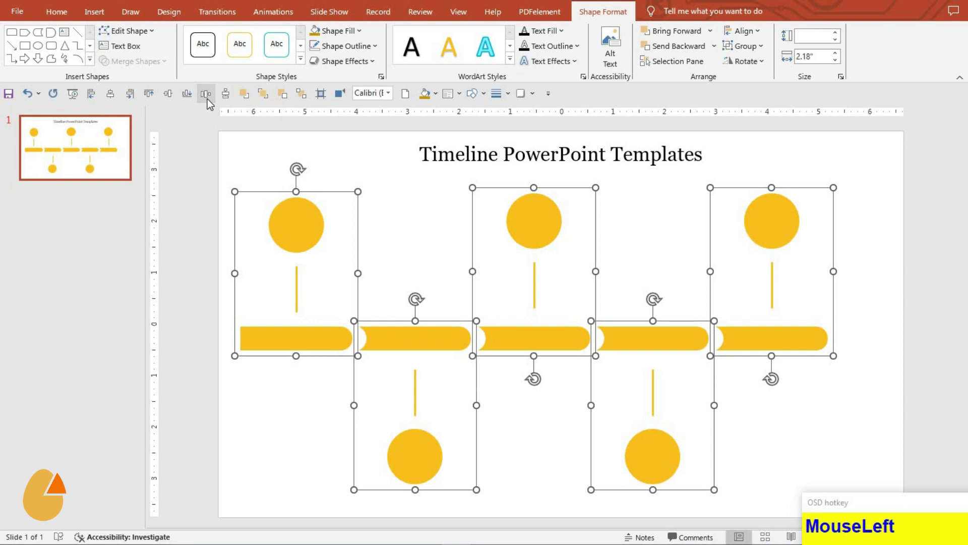
pyautogui.press('ctrl+g')
# Centre the timeline on the slide, nudge it down, then ungroup it again for editing
pyautogui.click(119, 103)
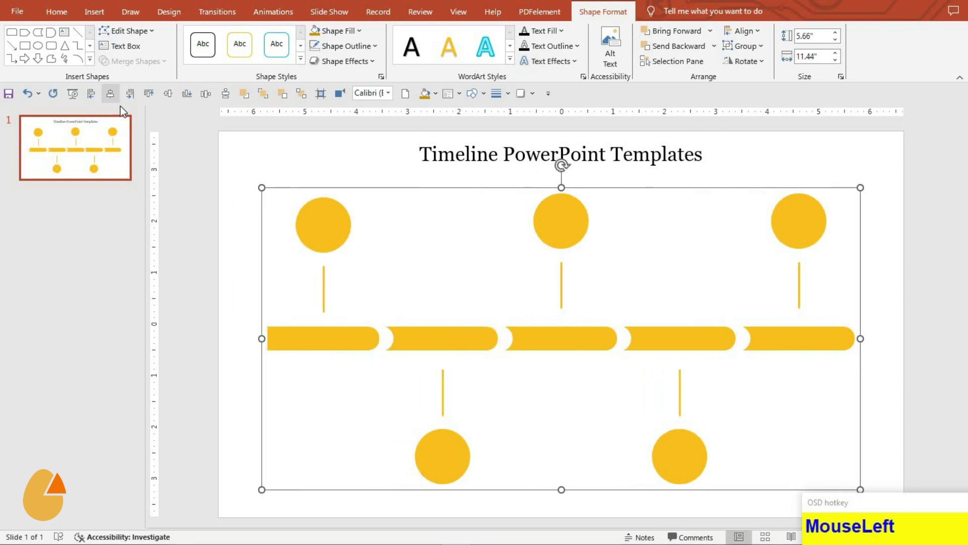
pyautogui.press('Down')
pyautogui.press('Down')
pyautogui.press('Down')
pyautogui.press('Down')
pyautogui.click(389, 450)
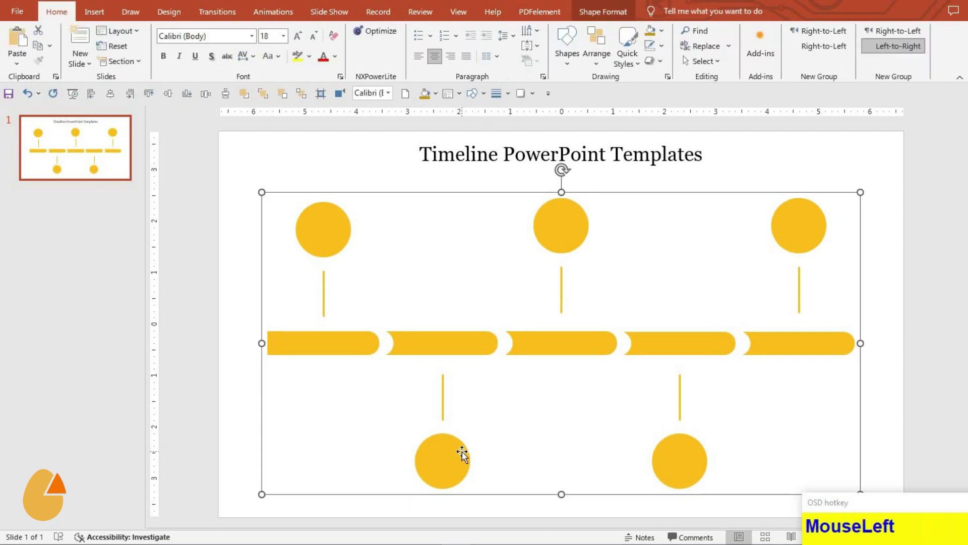
pyautogui.press('ctrl+shift+g')
pyautogui.click(339, 397)
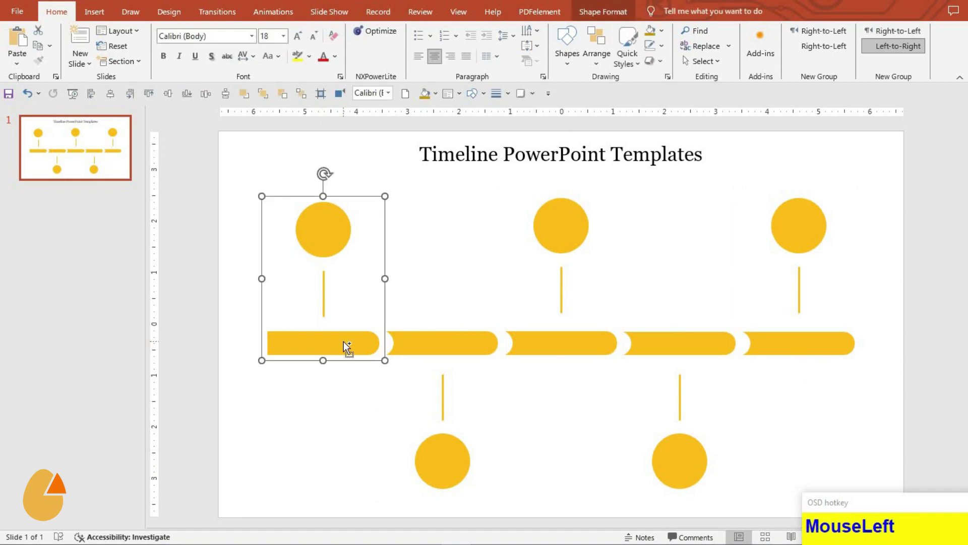
# Ungroup every bar and marker so each circle, line and bar can be recoloured individually
pyautogui.click(456, 359)
pyautogui.press('ctrl+shift+g')
pyautogui.click(577, 355)
pyautogui.press('ctrl+shift+g')
pyautogui.click(691, 347)
pyautogui.press('ctrl+shift+g')
pyautogui.click(793, 341)
pyautogui.press('ctrl+shift+g')
pyautogui.click(316, 229)
pyautogui.press('ctrl+shift+g')
pyautogui.click(547, 239)
pyautogui.press('ctrl+shift+g')
pyautogui.click(796, 252)
pyautogui.press('ctrl+shift+g')
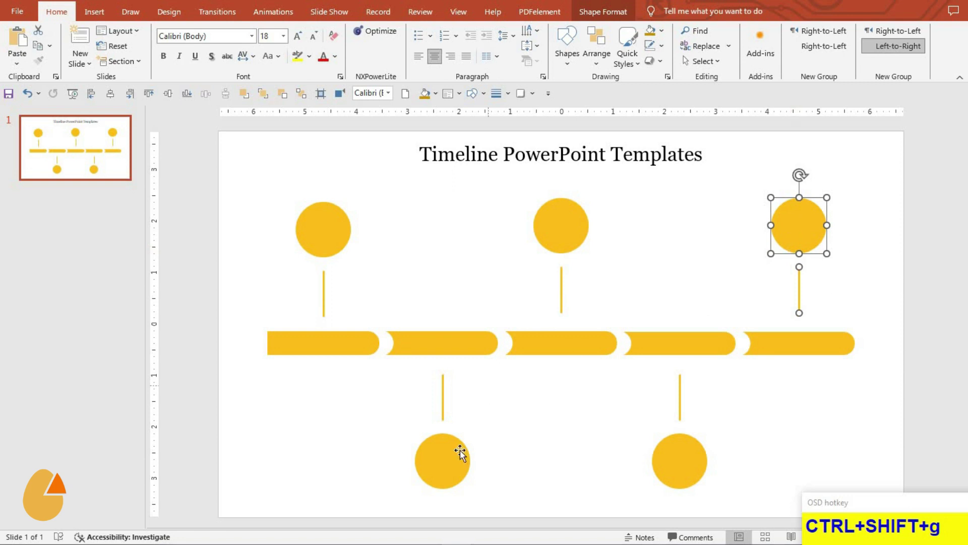
pyautogui.click(446, 455)
pyautogui.press('ctrl+shift+g')
pyautogui.click(670, 454)
pyautogui.press('ctrl+shift+g')
# Colour the first segment red and the second circle and line teal, repeating fills with F4
pyautogui.click(329, 232)
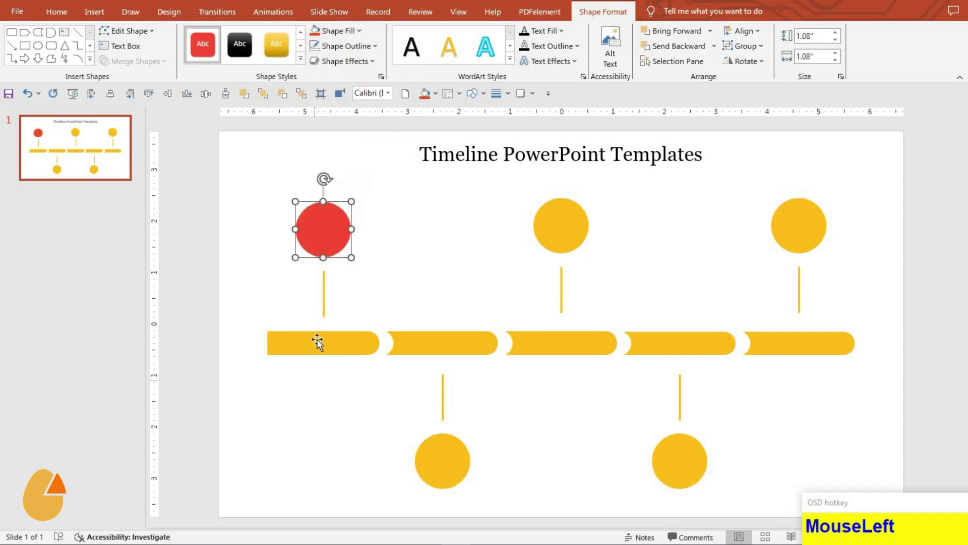
pyautogui.press('F4')
pyautogui.click(331, 304)
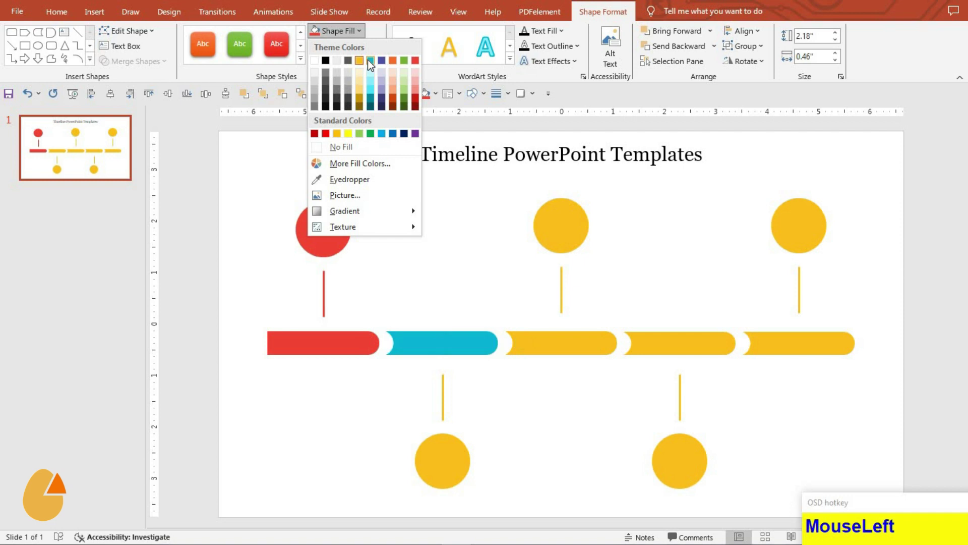
pyautogui.press('F4')
pyautogui.click(437, 385)
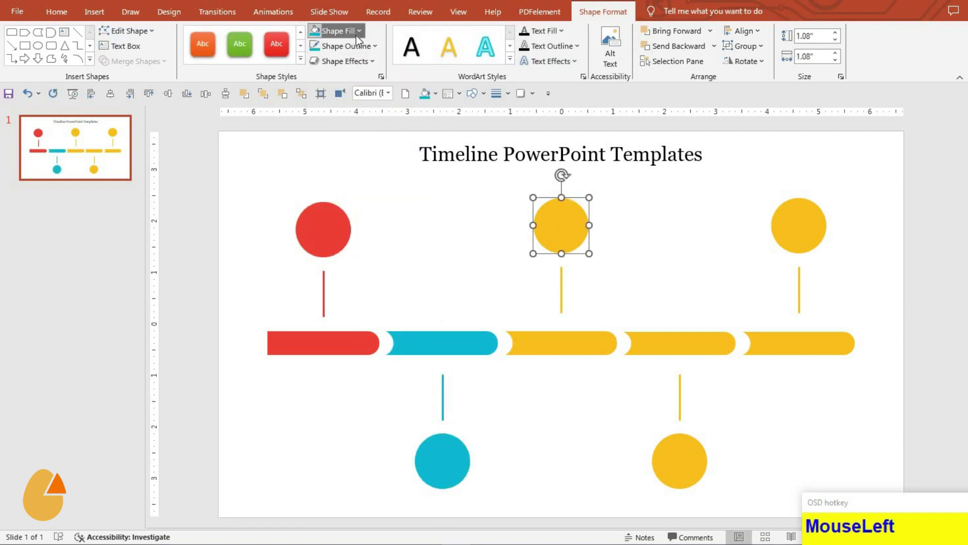
pyautogui.press('F4')
# Colour the remaining segments purple, orange and green, circles and lines matching their bars
pyautogui.click(542, 279)
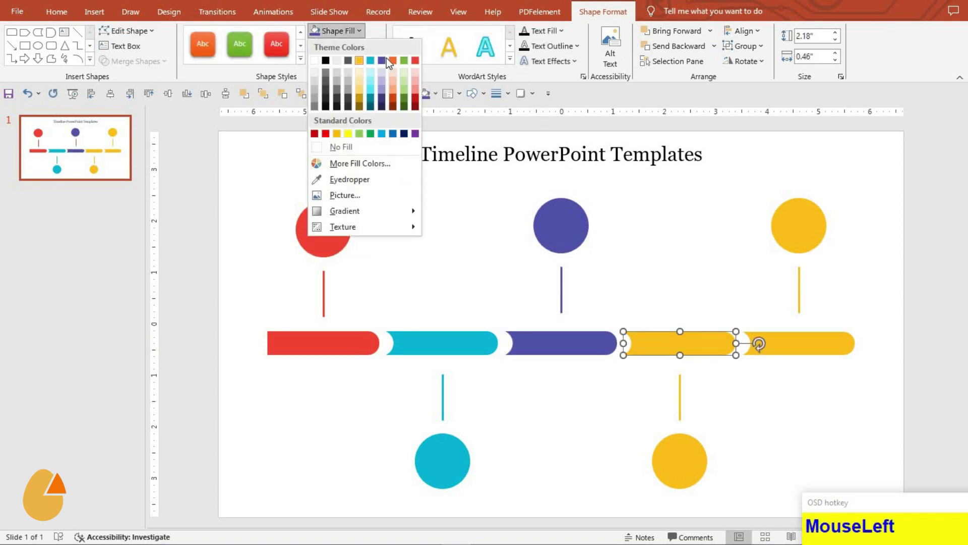
pyautogui.press('F4')
pyautogui.moveTo(401, 126); pyautogui.dragTo(358, 42)
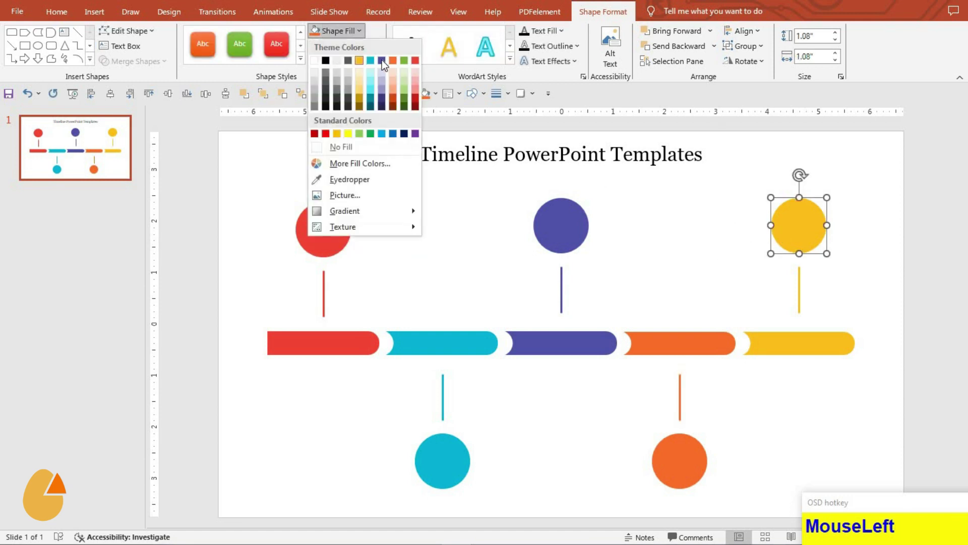
pyautogui.press('F4')
pyautogui.click(791, 295)
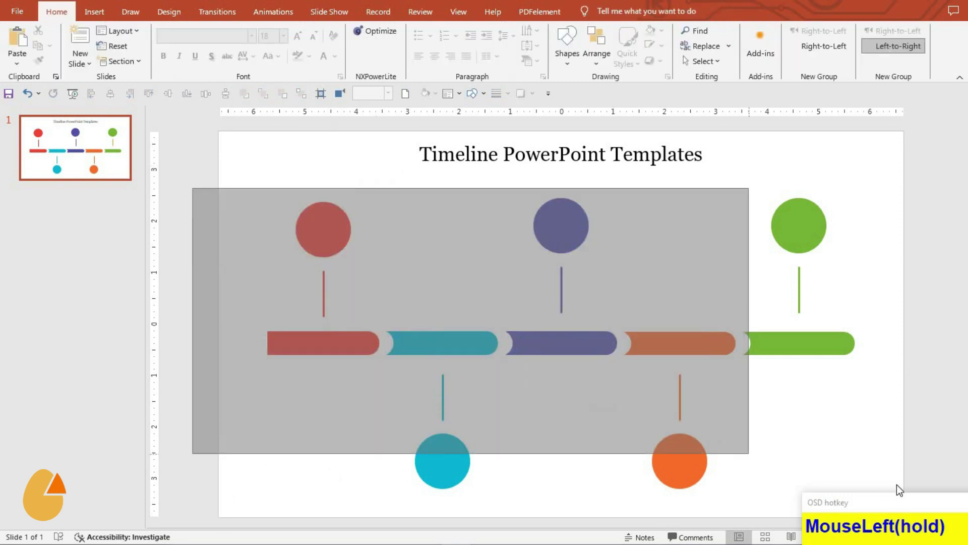
# Group the recoloured timeline pieces, centre them on the slide and nudge them down
pyautogui.press('ctrl+g')
pyautogui.moveTo(812, 454); pyautogui.dragTo(898, 502)
pyautogui.click(111, 103)
pyautogui.press('Down')
pyautogui.press('Down')
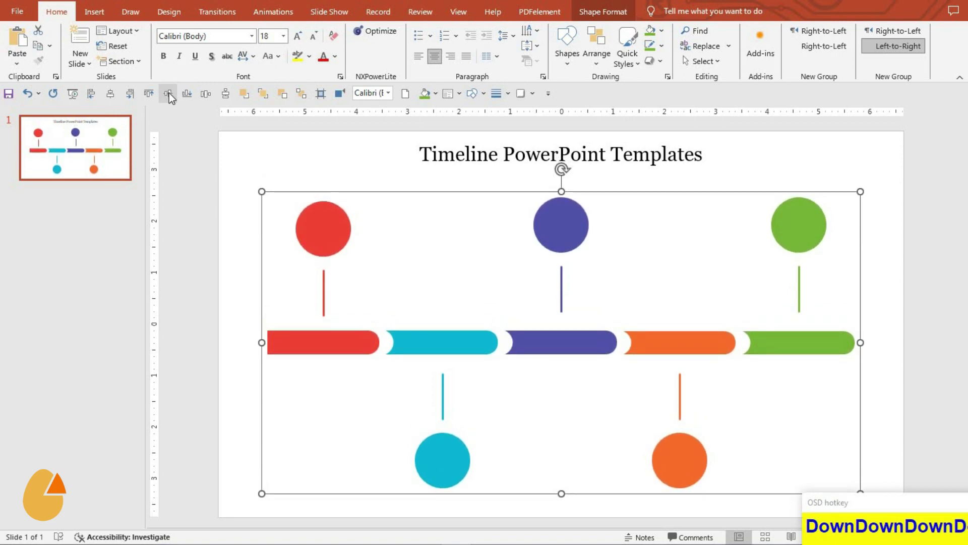
# Select everything including icons, years 2018–2022 and text, group it and nudge the finished timeline down
pyautogui.moveTo(115, 98); pyautogui.dragTo(918, 532)
pyautogui.press('ctrl+g')
pyautogui.moveTo(155, 117); pyautogui.dragTo(174, 99)
pyautogui.press('Down')
pyautogui.press('Down')
pyautogui.press('Down')
pyautogui.press('Down')
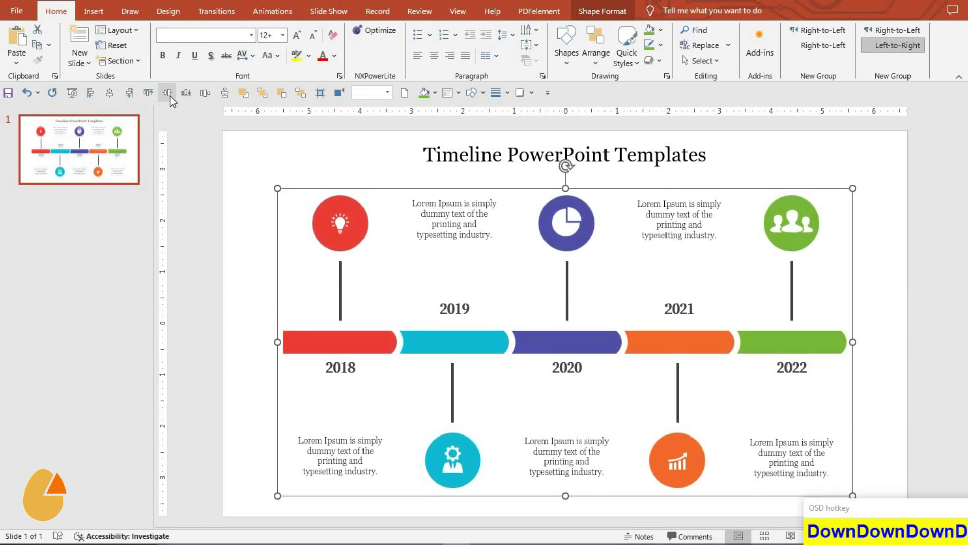
pyautogui.click(260, 272)
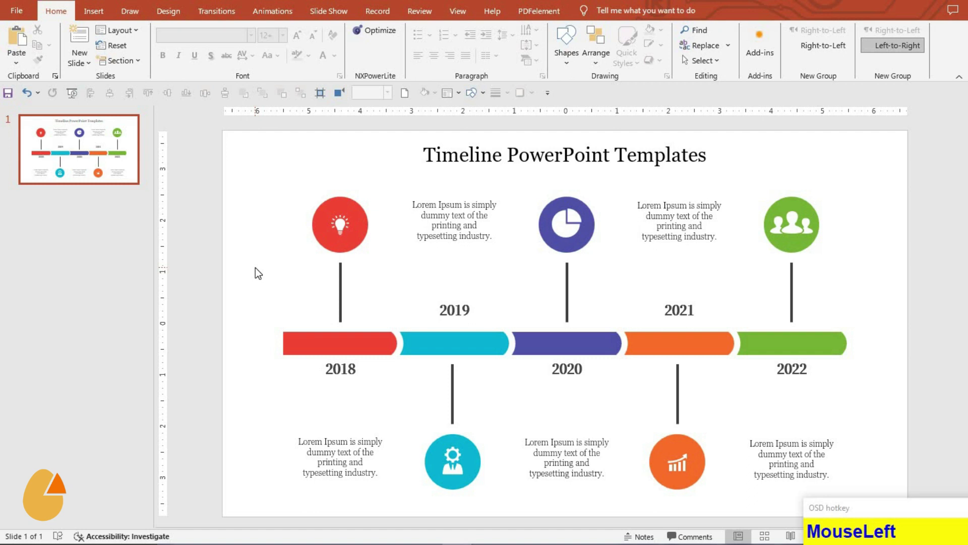